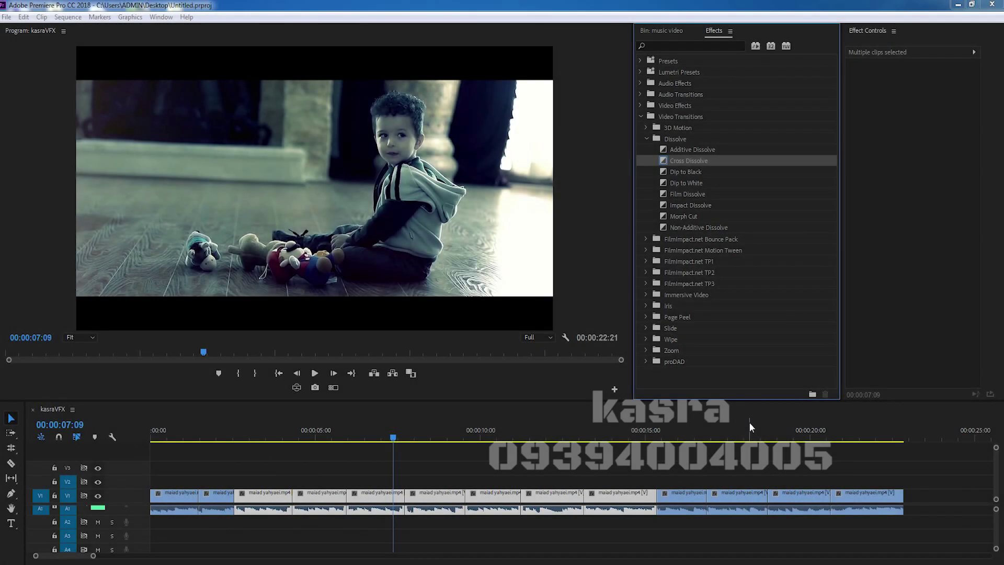
# Step: Remove the Cross Dissolve transitions just placed on the video track cuts
pyautogui.click(448, 476)
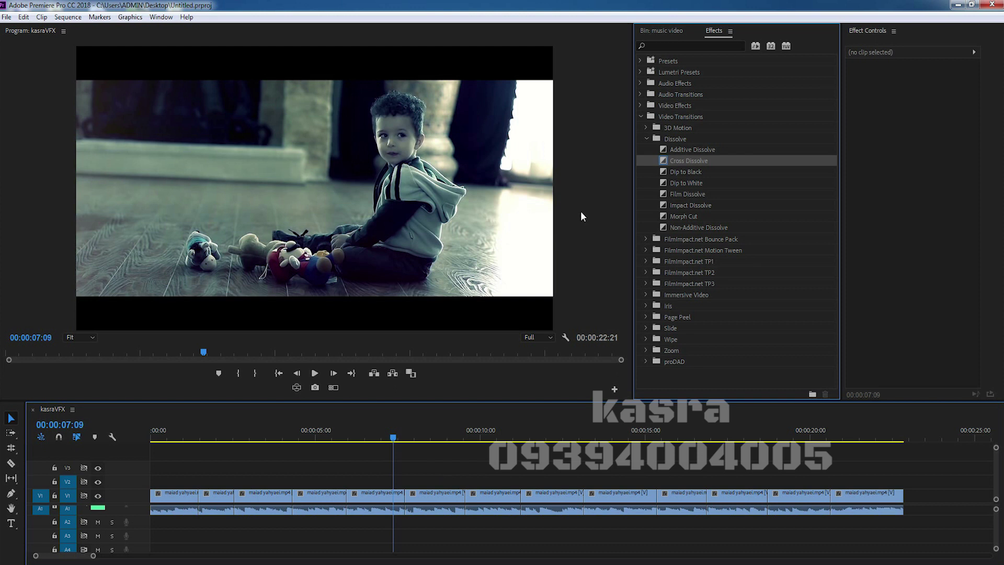
pyautogui.click(645, 121)
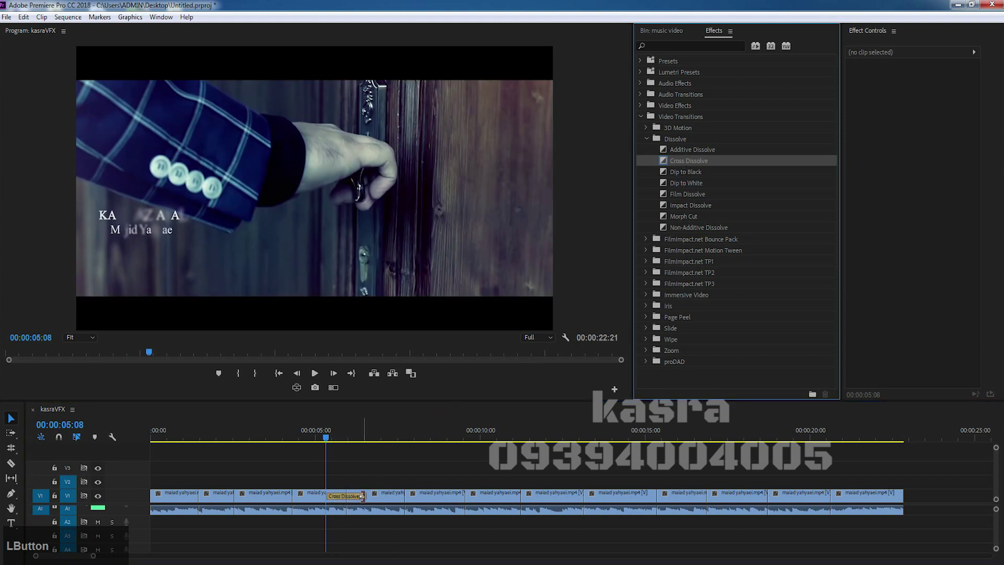
pyautogui.press('space')
pyautogui.click(364, 434)
pyautogui.press('Delete')
pyautogui.click(629, 476)
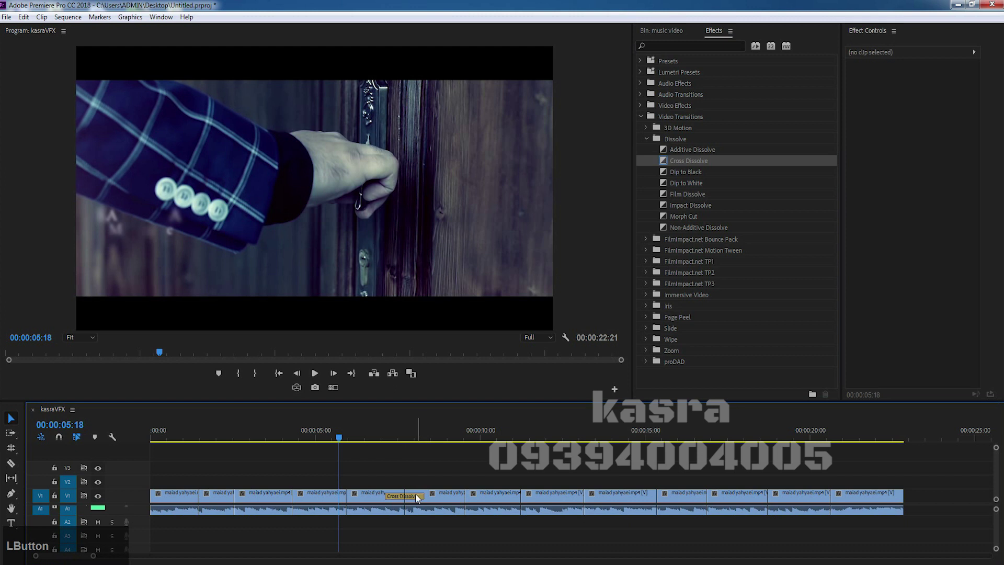
pyautogui.press('Delete')
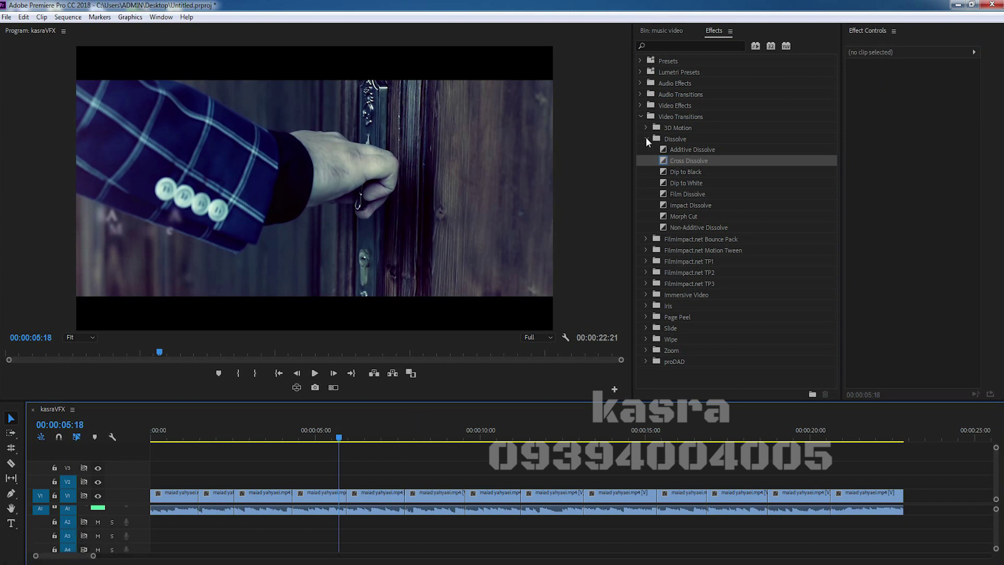
# Step: Switch the Effects list to Audio Transitions > Crossfade and delete both Constant Gain crossfades
pyautogui.click(645, 124)
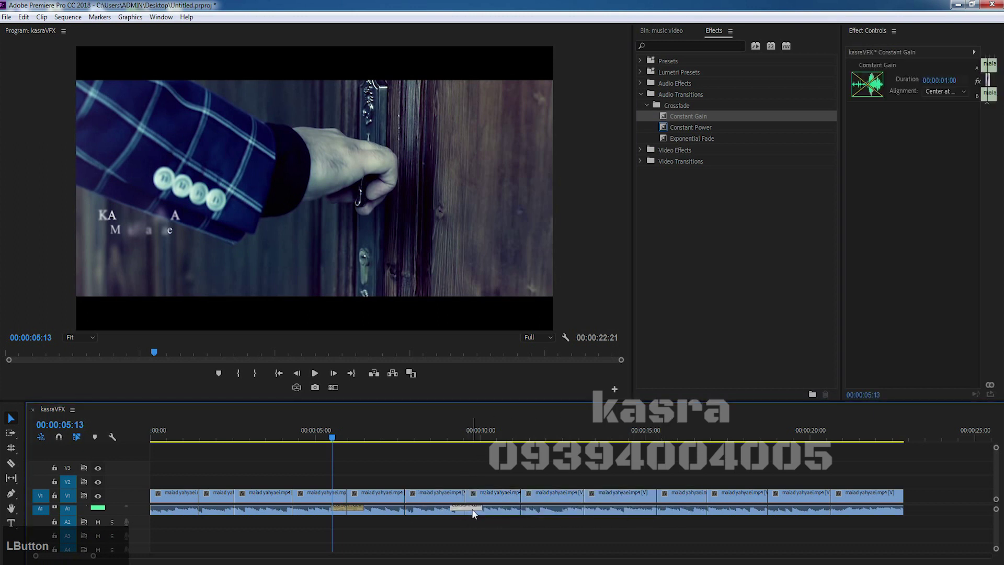
pyautogui.press('Delete')
pyautogui.click(361, 514)
pyautogui.press('Delete')
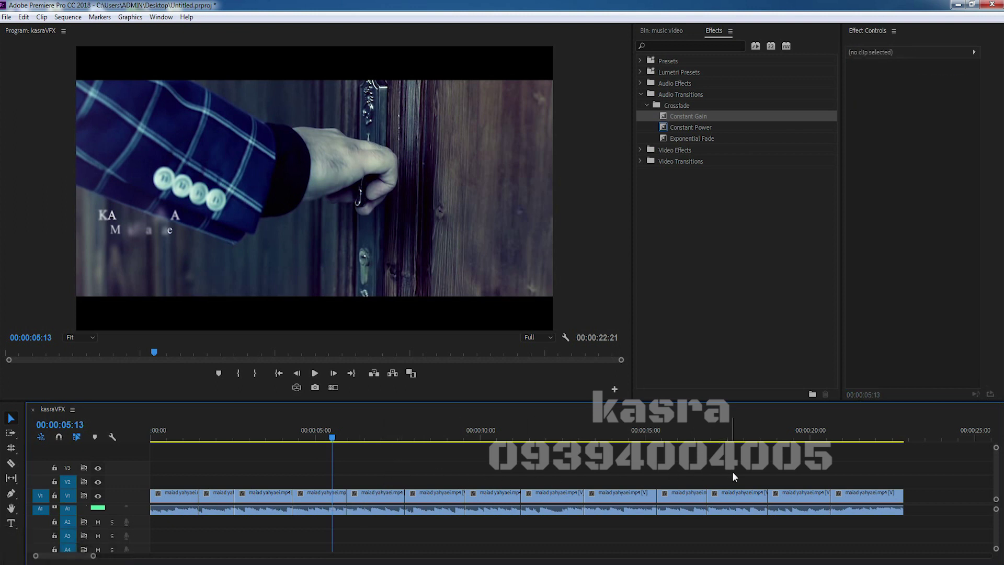
pyautogui.click(743, 477)
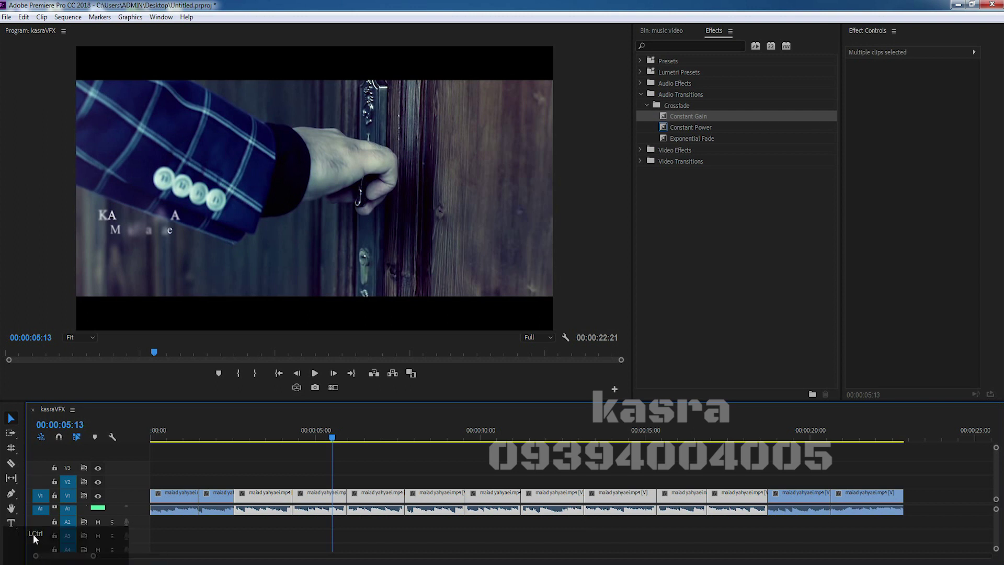
pyautogui.press('ctrl+d')
pyautogui.press('ctrl+d')
pyautogui.write('ddddddd')
pyautogui.click(392, 553)
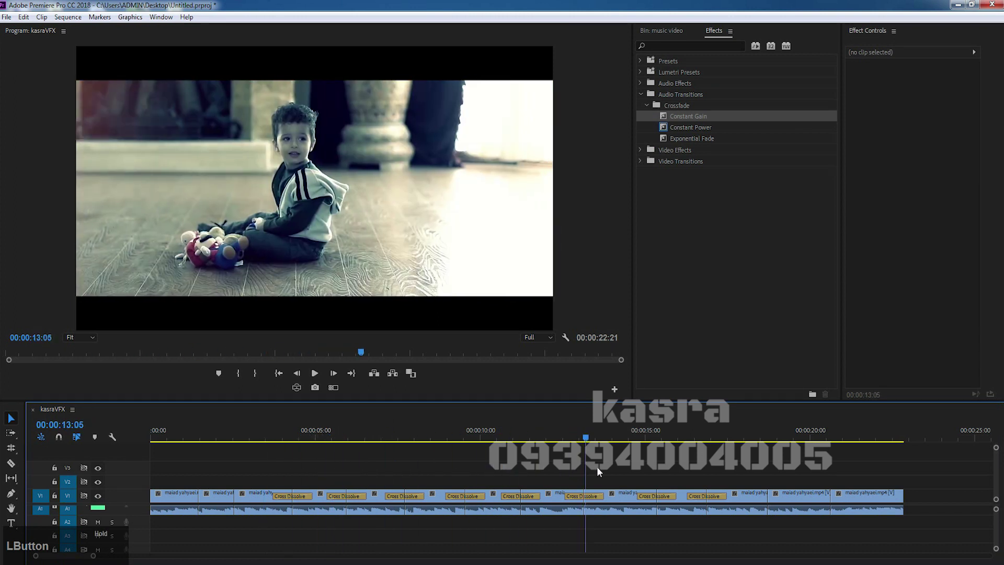
pyautogui.press('ctrl+z')
pyautogui.write('zzzz')
pyautogui.press('Delete')
pyautogui.click(358, 497)
pyautogui.press('Delete')
pyautogui.click(312, 497)
pyautogui.press('Delete')
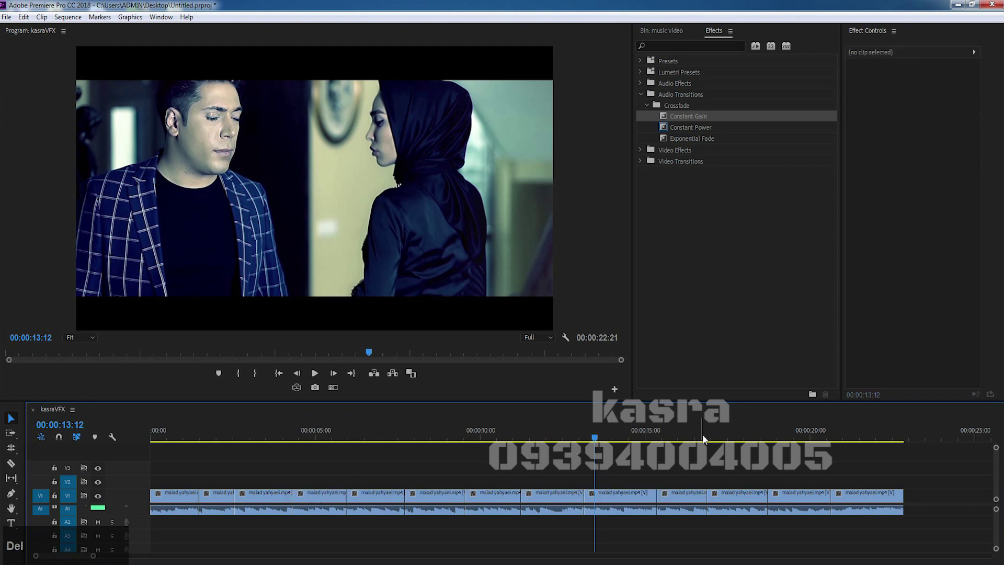
pyautogui.click(680, 476)
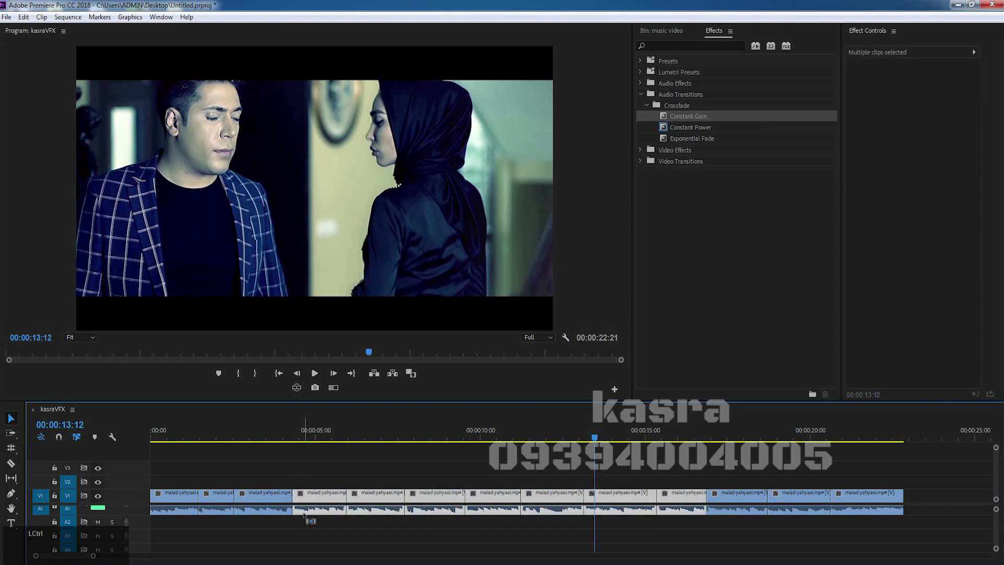
pyautogui.press('ctrl+d')
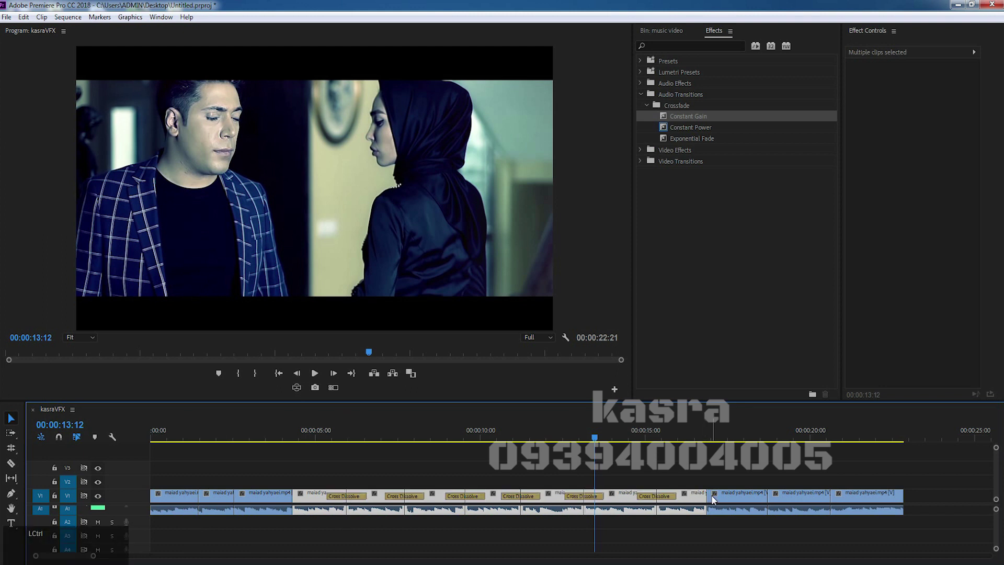
pyautogui.press('ctrl+z')
pyautogui.click(472, 475)
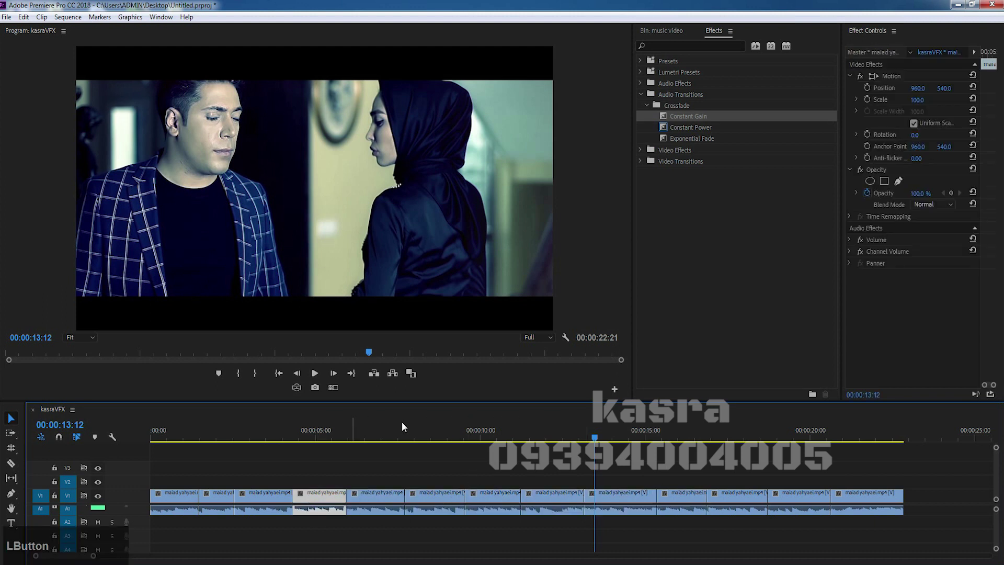